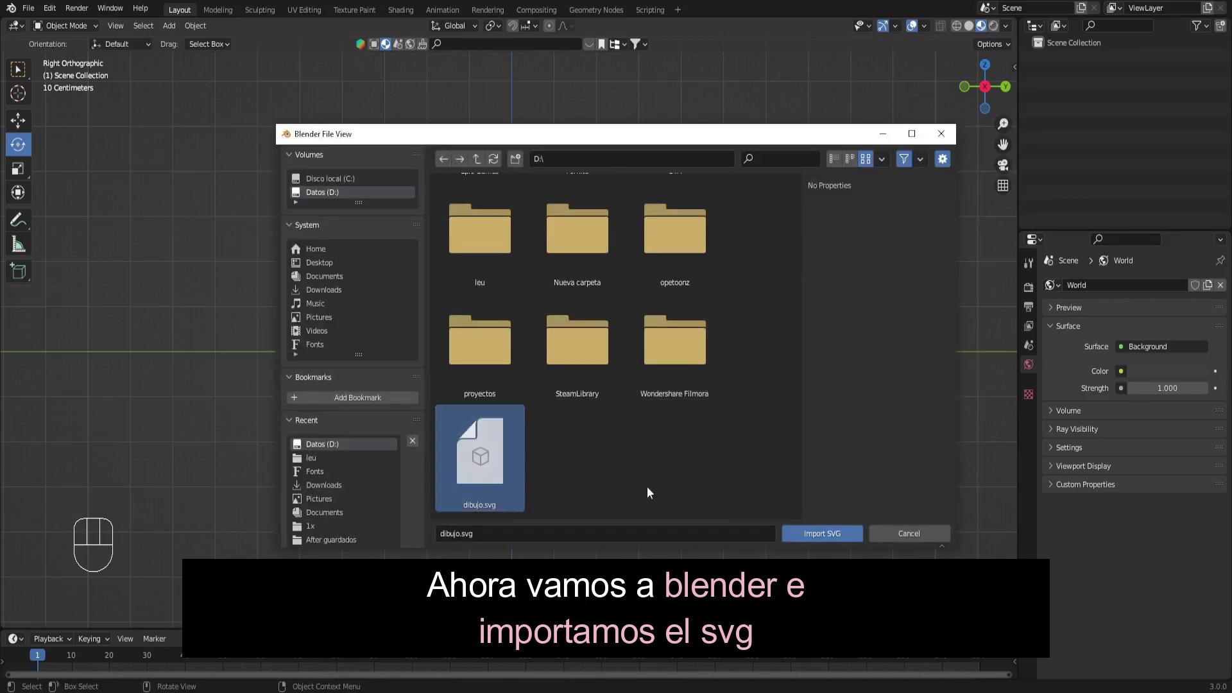
# - Import dibujo.svg so the eagle logo appears as a small curve near the origin
pyautogui.click(593, 234)
pyautogui.scroll(3)
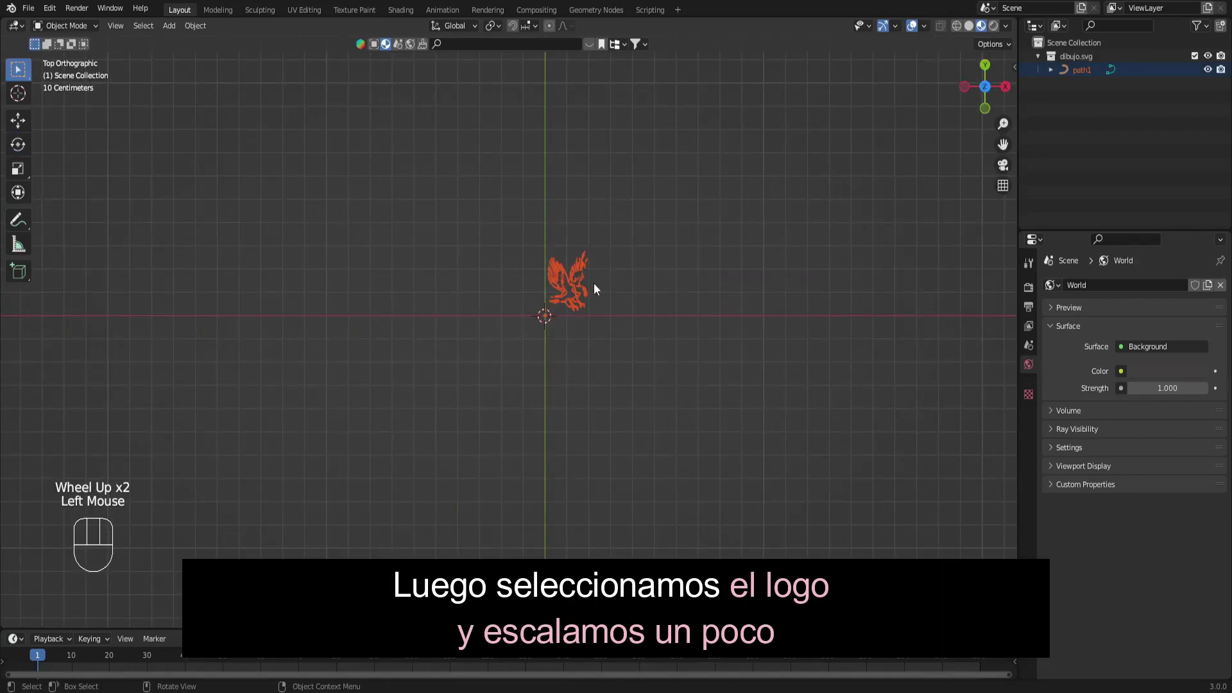
# - Scale the imported eagle logo up about 4.4 times and view it from the front
pyautogui.press('s')
pyautogui.press('g')
pyautogui.press('g')
pyautogui.press('s')
pyautogui.press('g')
# - Rotate the logo 90° to stand upright and slide it along X to centre it over the origin
pyautogui.press('r')
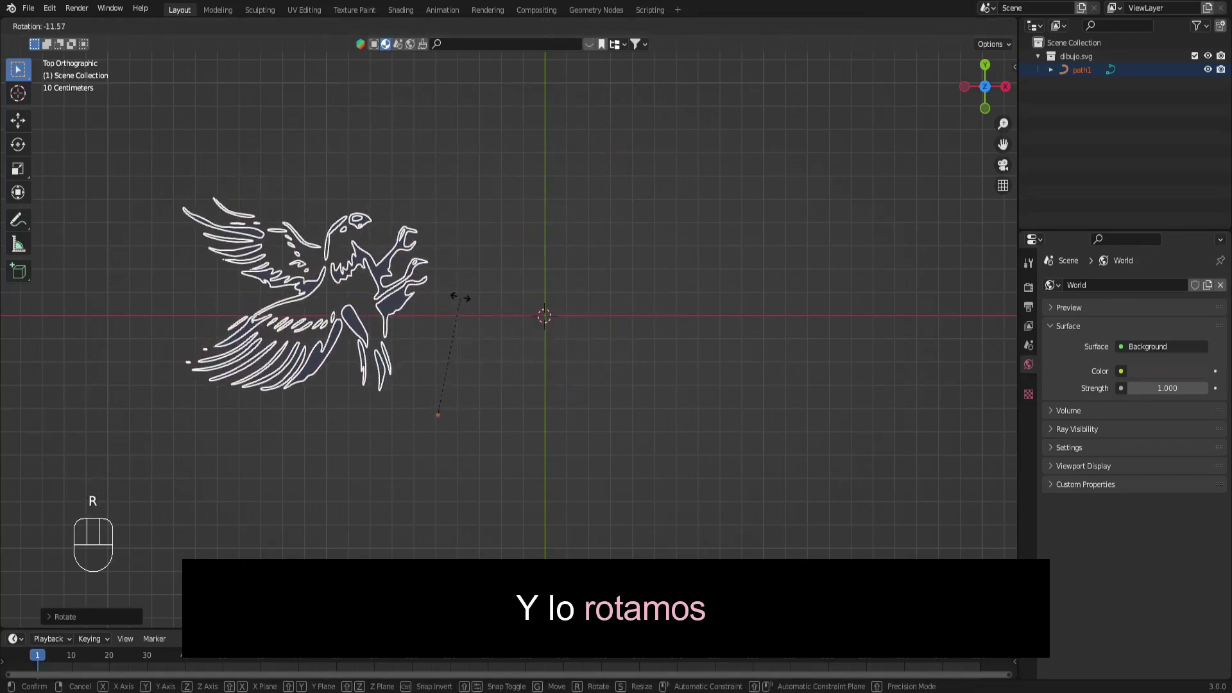
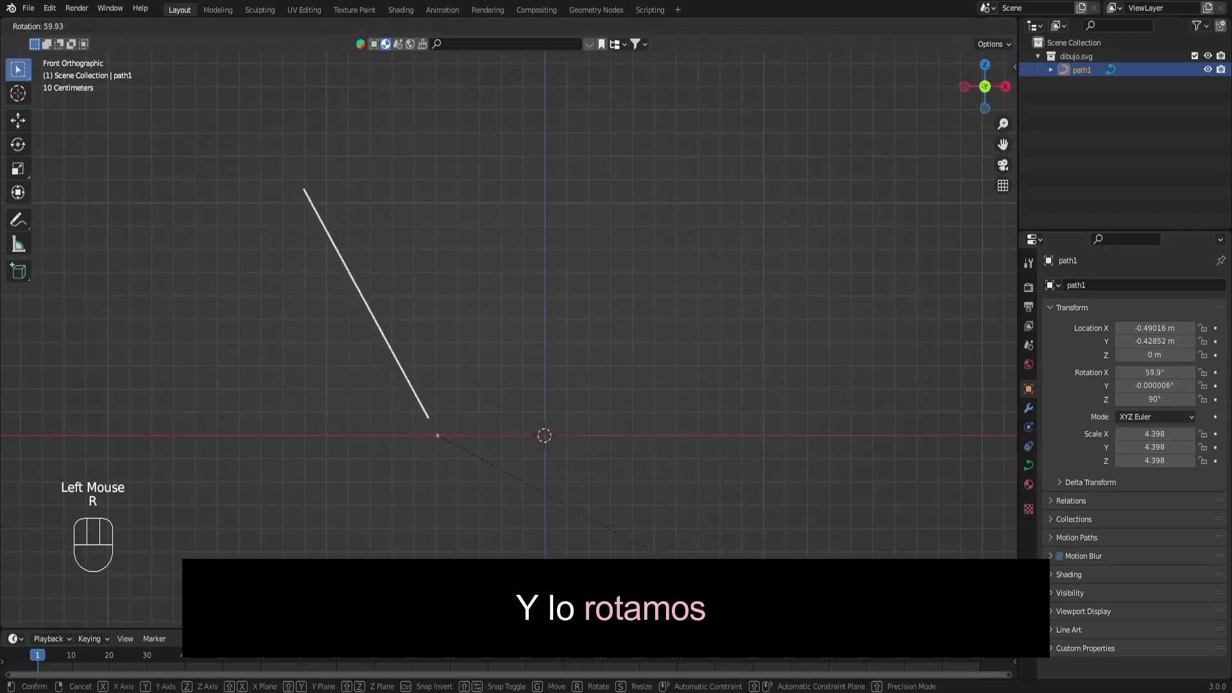
pyautogui.click(900, 461)
pyautogui.press('g')
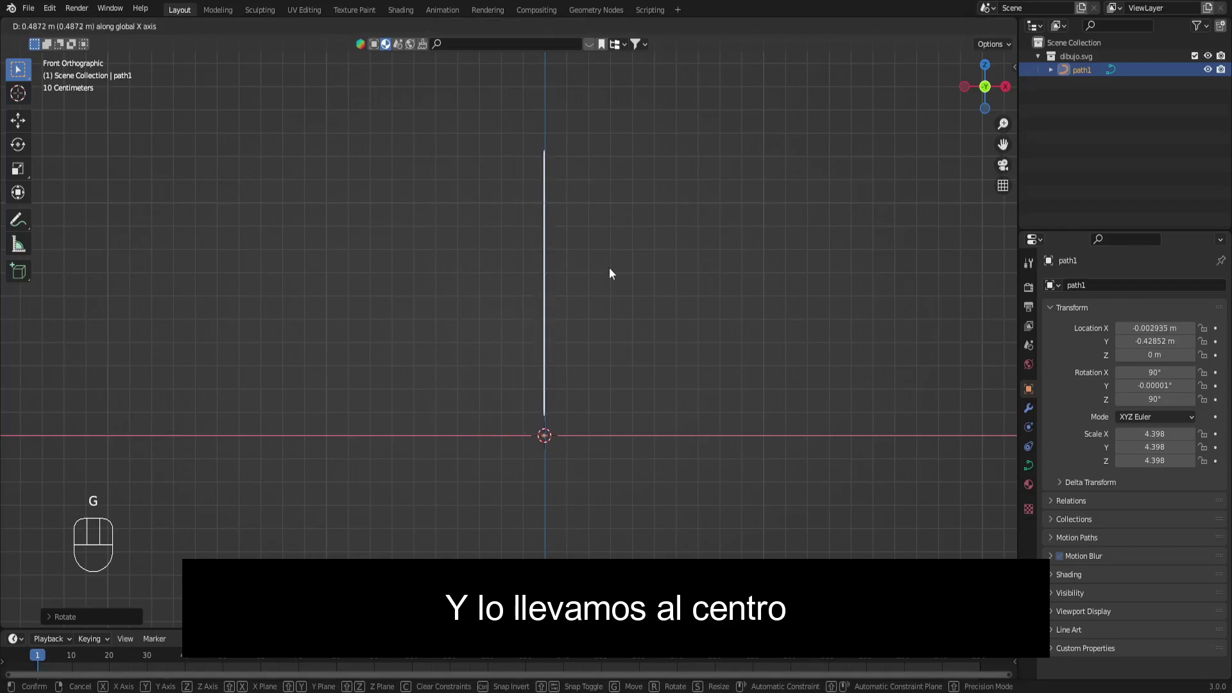
pyautogui.click(988, 88)
pyautogui.moveTo(988, 88); pyautogui.dragTo(988, 88)
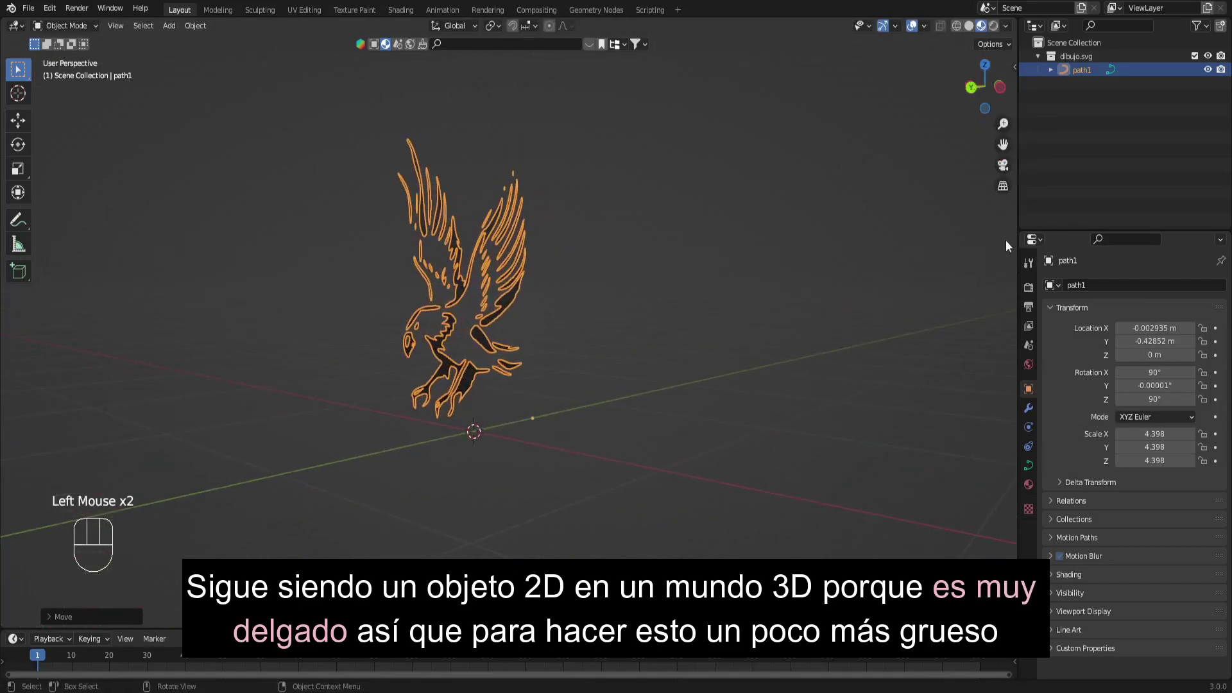
# - Give the eagle curve 0.01 m Extrude in its Geometry settings so it becomes a solid 3D shape
pyautogui.click(1032, 469)
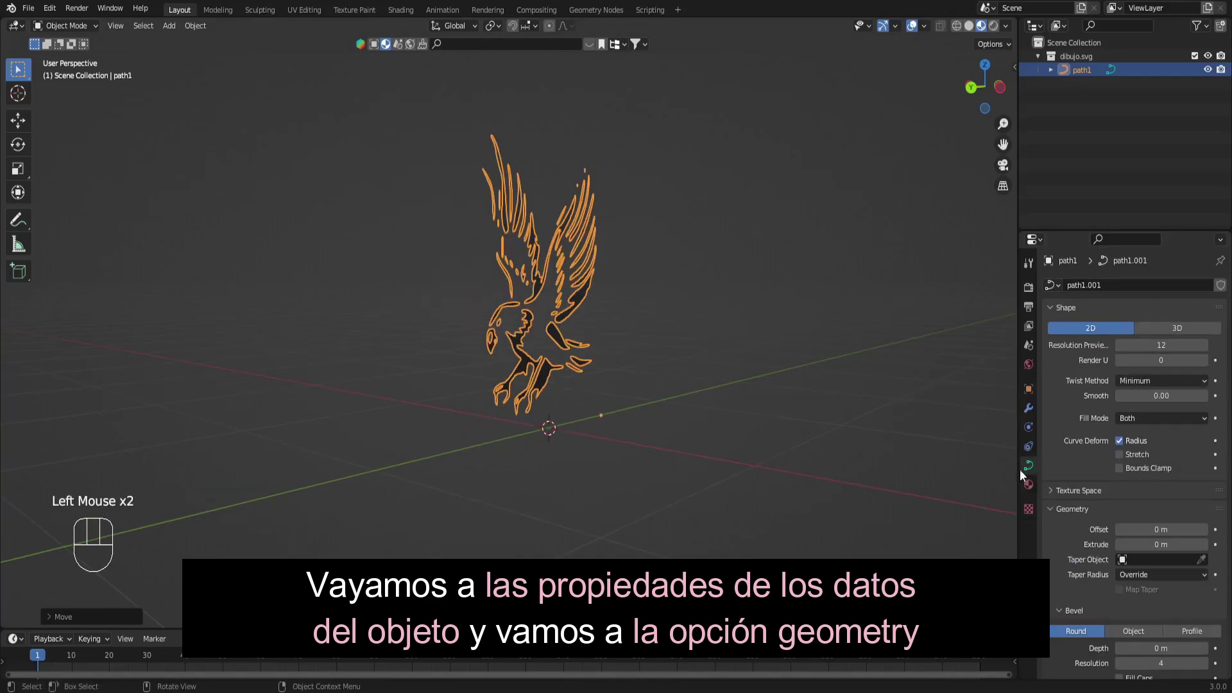
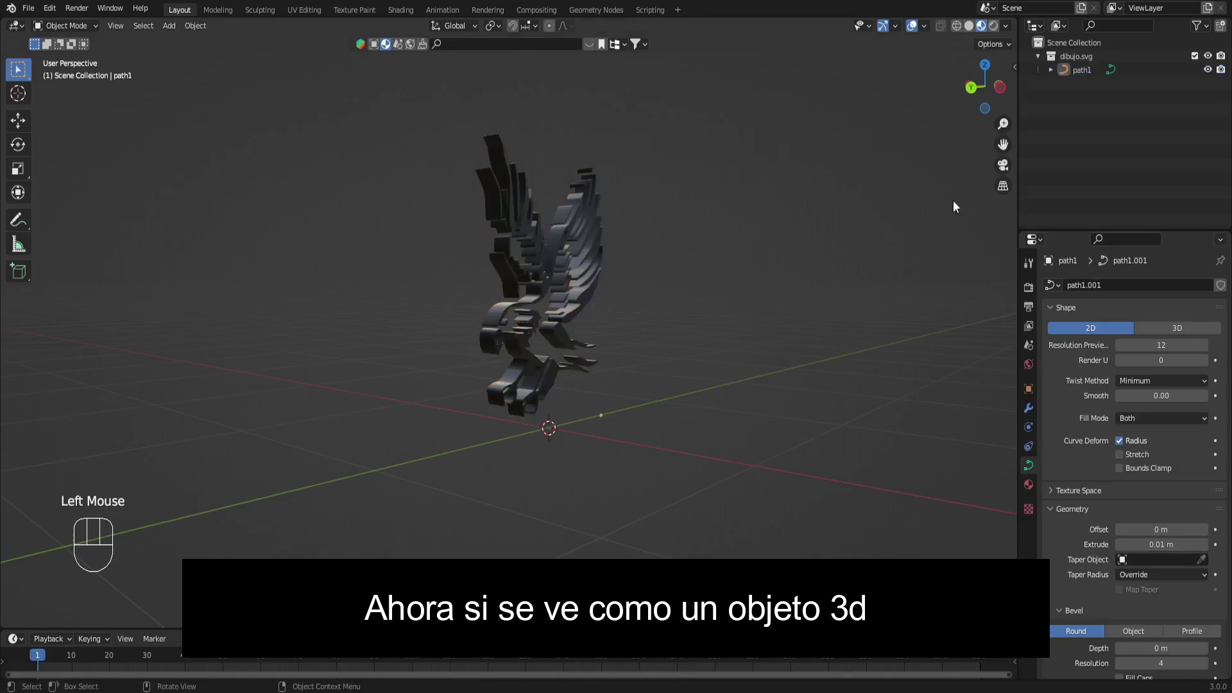
pyautogui.moveTo(984, 95); pyautogui.dragTo(761, 339)
pyautogui.scroll(-3)
# - Add a mesh plane and rotate it 90° to stand upright
pyautogui.press('shift+a')
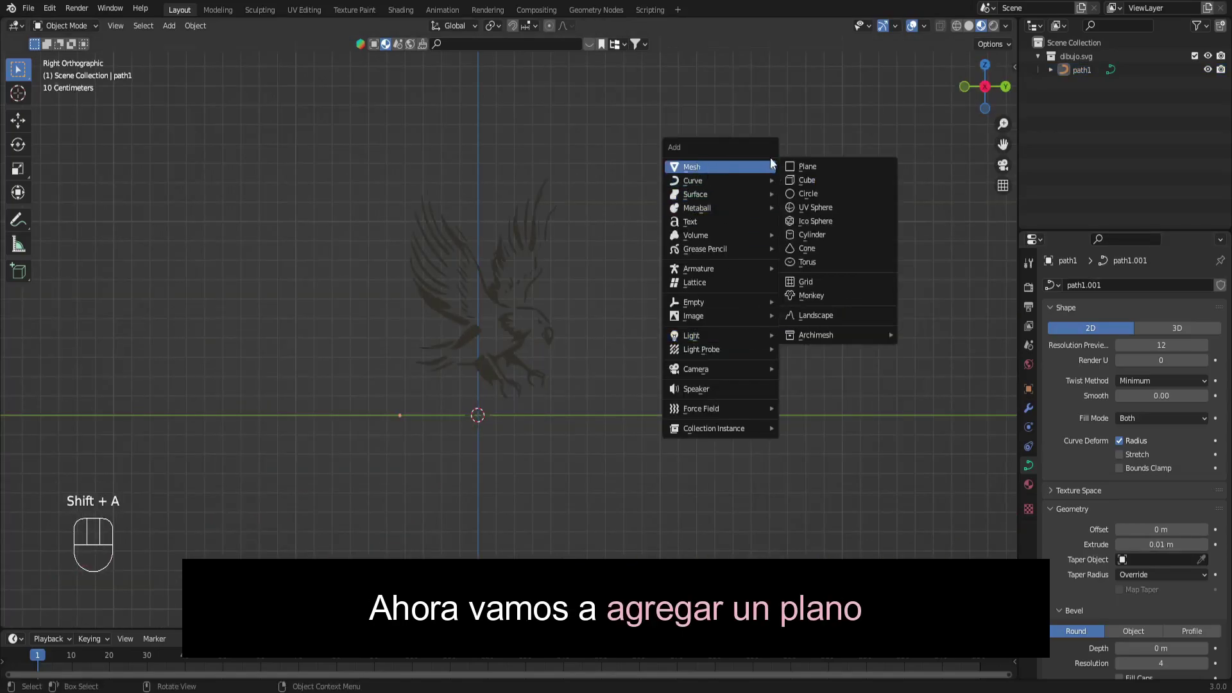
pyautogui.click(965, 95)
pyautogui.press('r')
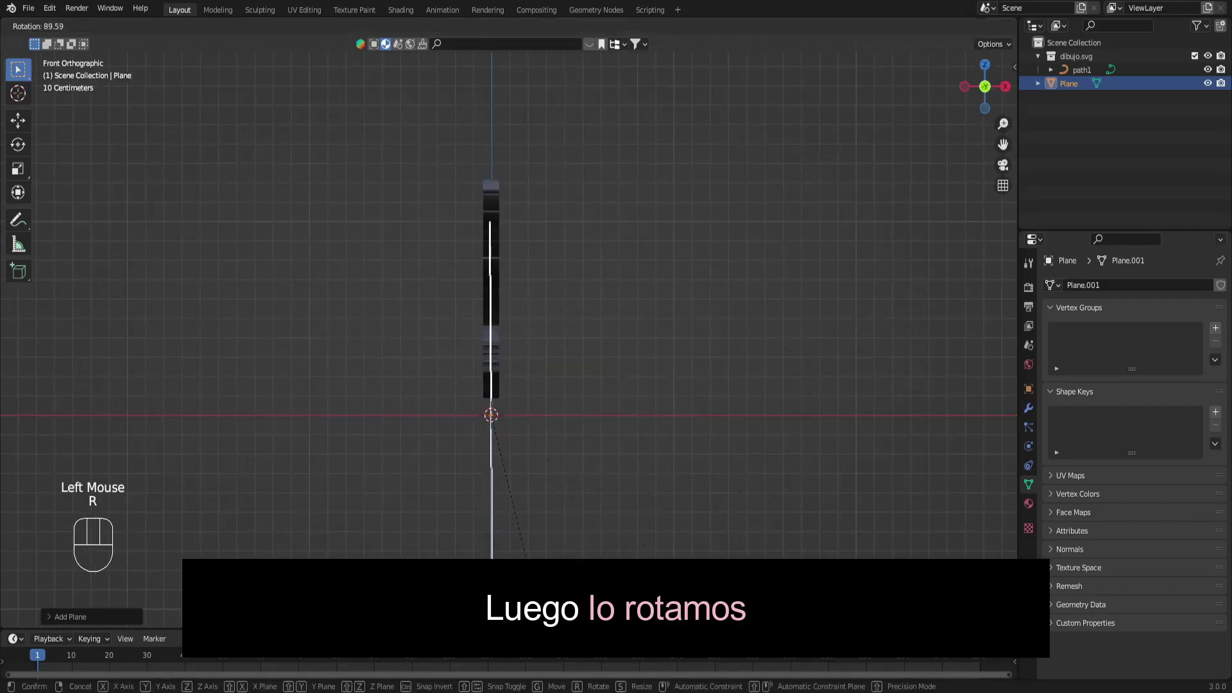
pyautogui.press('r')
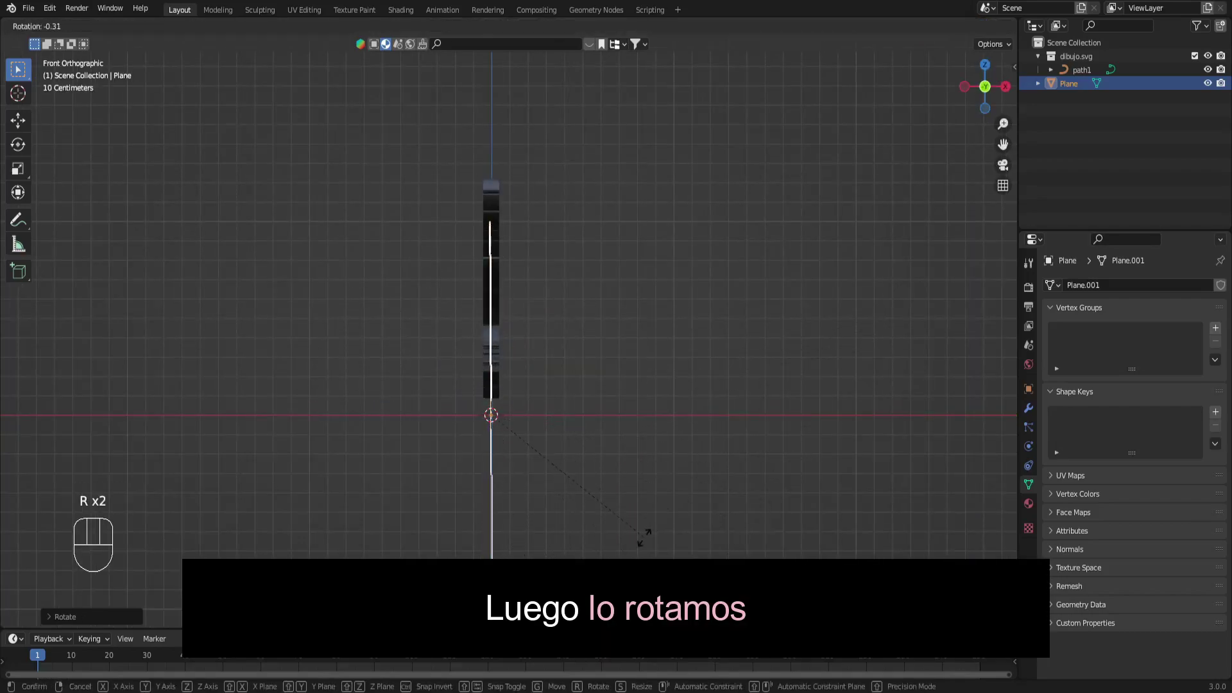
# - Move the plane back along X behind the logo and up along Z
pyautogui.press('g')
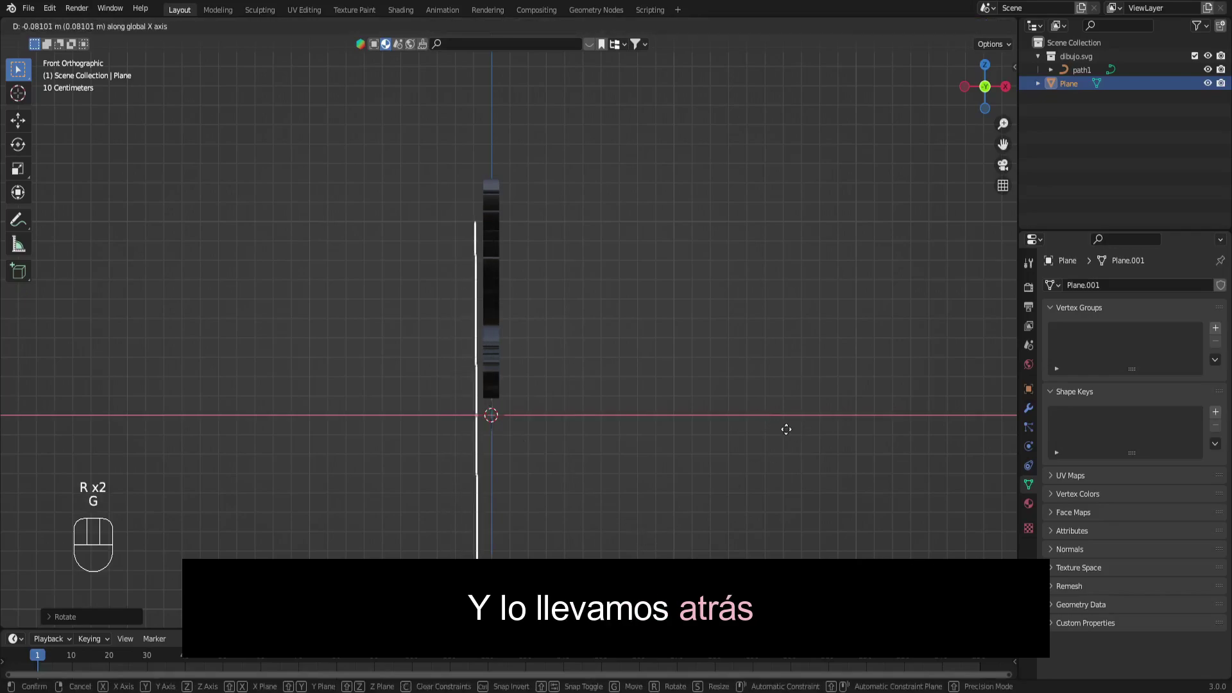
pyautogui.press('g')
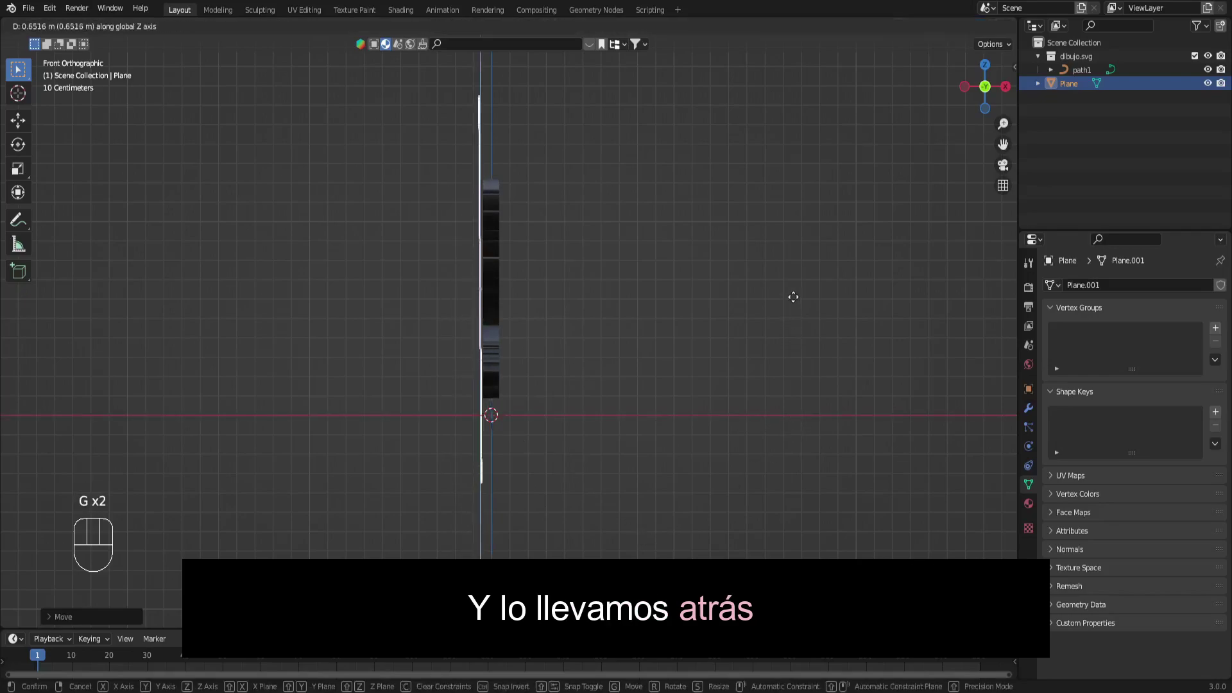
pyautogui.press('g')
pyautogui.scroll(-3)
pyautogui.click(747, 440)
# - Scale the plane up into a pale square backdrop behind the logo
pyautogui.press('g')
pyautogui.scroll(-3)
pyautogui.click(761, 327)
pyautogui.scroll(3)
pyautogui.scroll(-3)
pyautogui.press('shift+a')
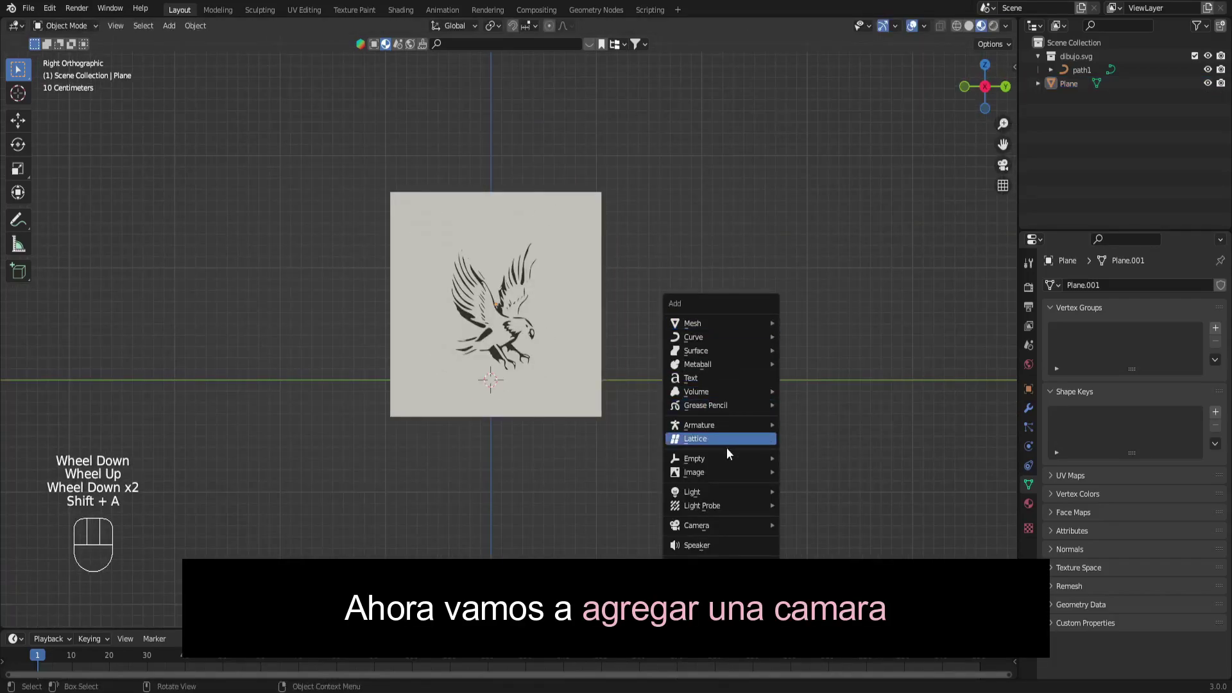
# - Add a camera facing the logo and backdrop, viewing the scene from above
pyautogui.rightClick(503, 507)
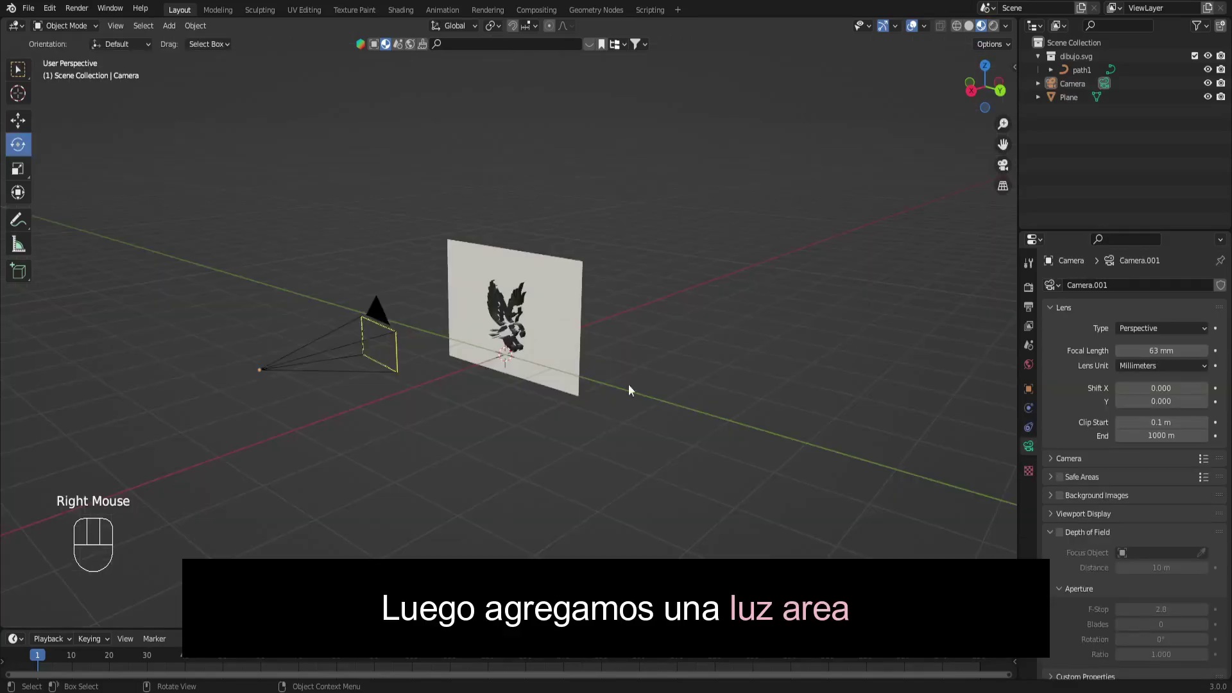
pyautogui.click(989, 73)
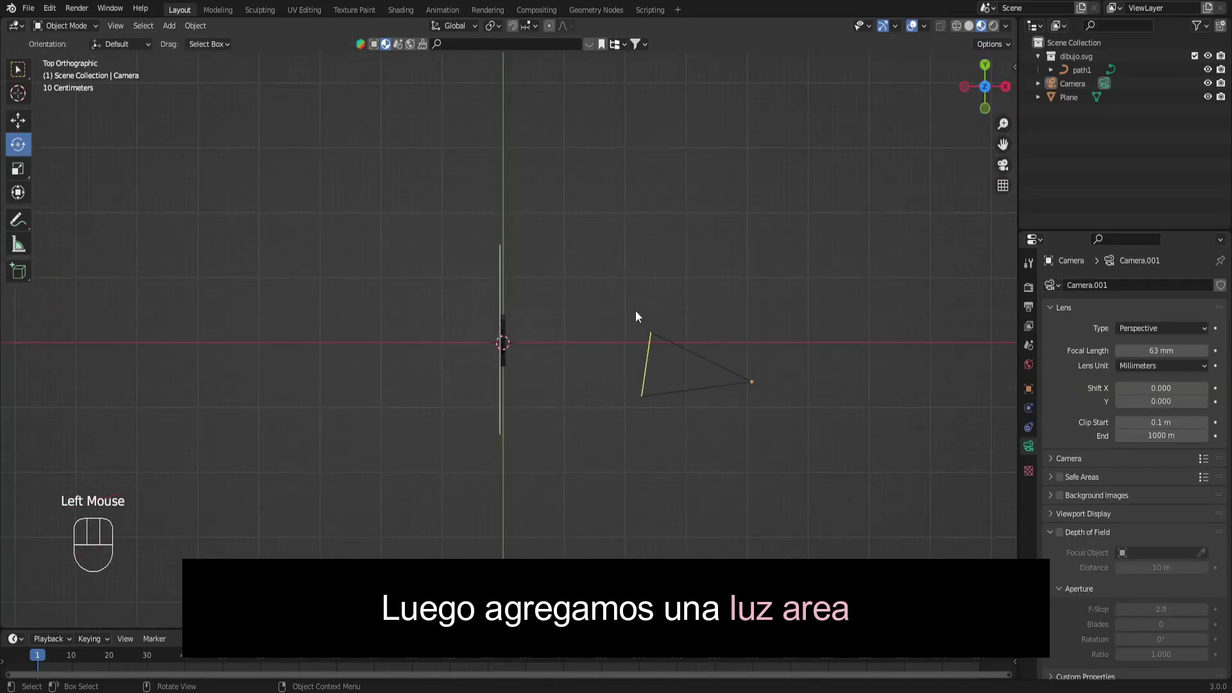
pyautogui.press('shift+a')
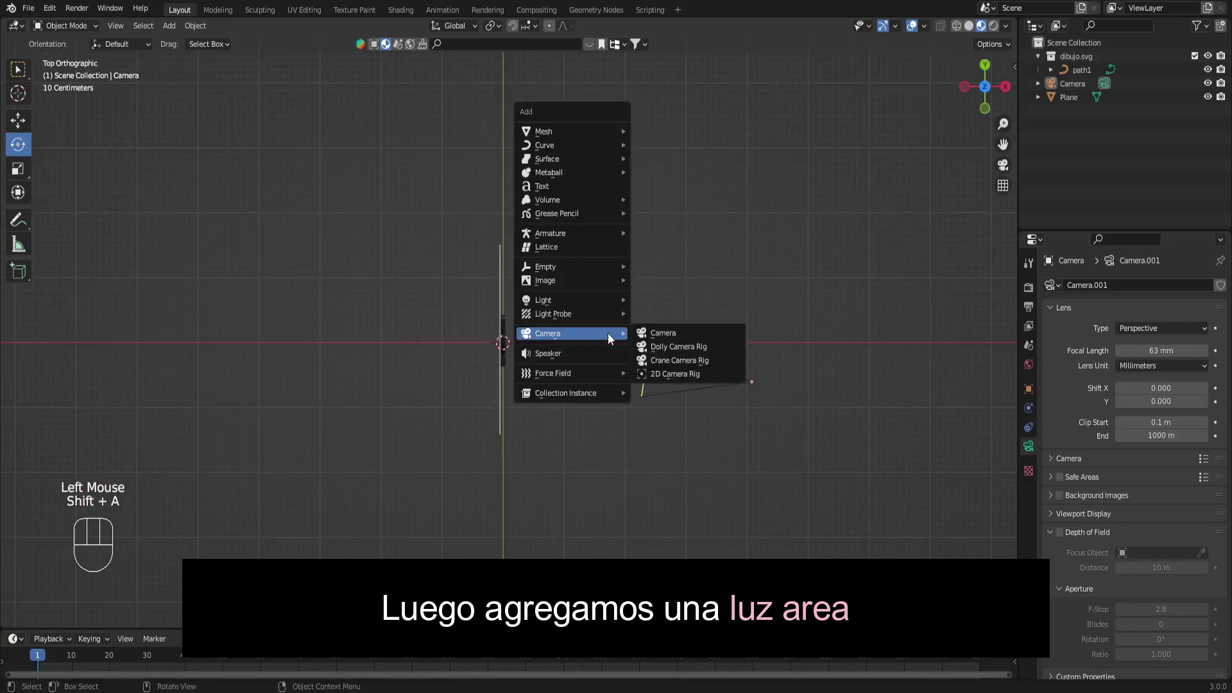
# - Add an area light, raise it, angle it toward the logo from one side at 300 W, and check through the camera
pyautogui.press('s')
pyautogui.click(989, 90)
pyautogui.press('g')
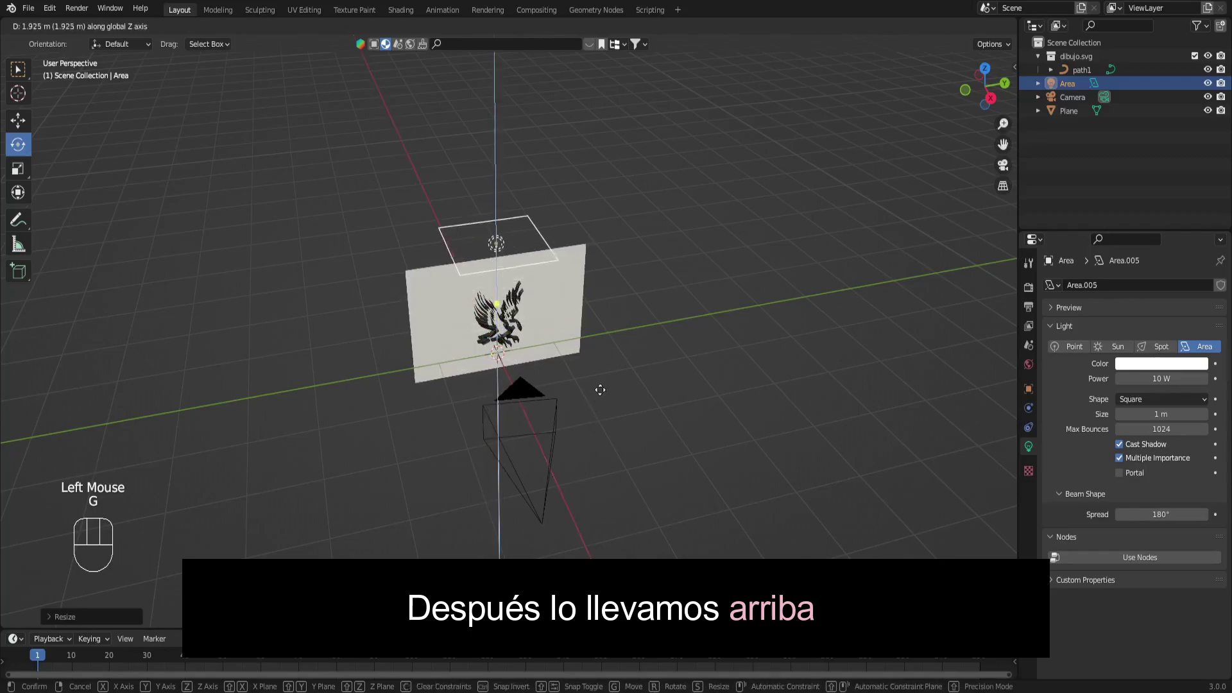
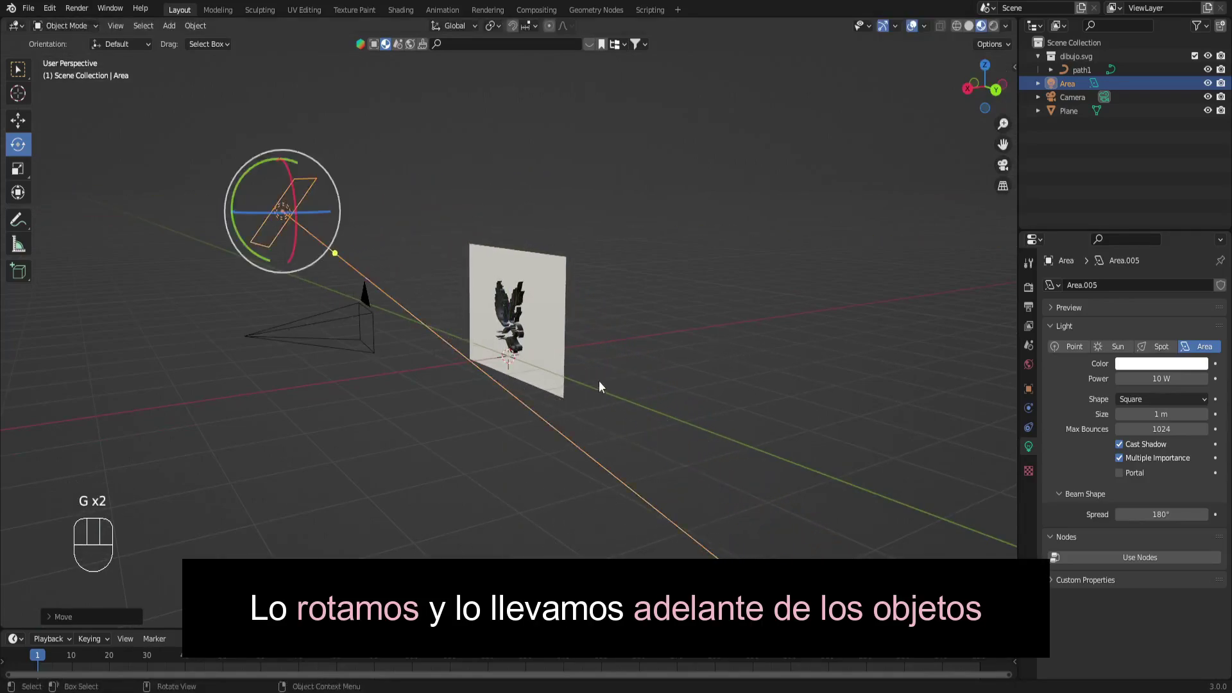
pyautogui.click(618, 390)
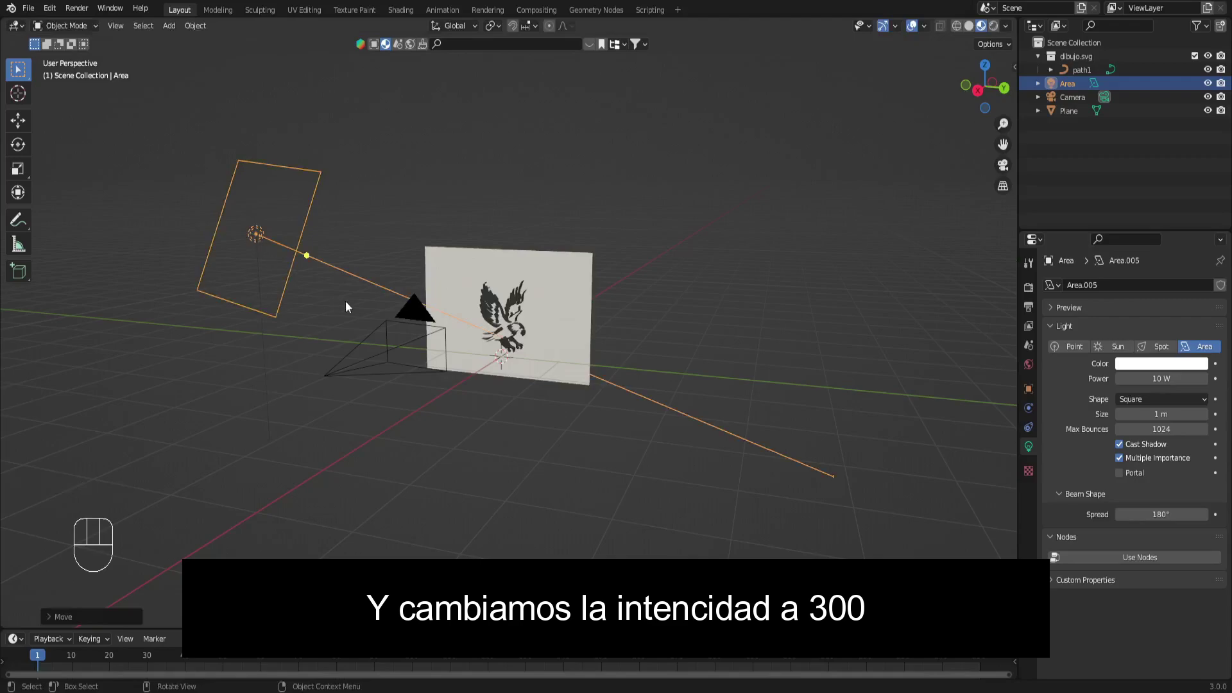
pyautogui.click(1012, 167)
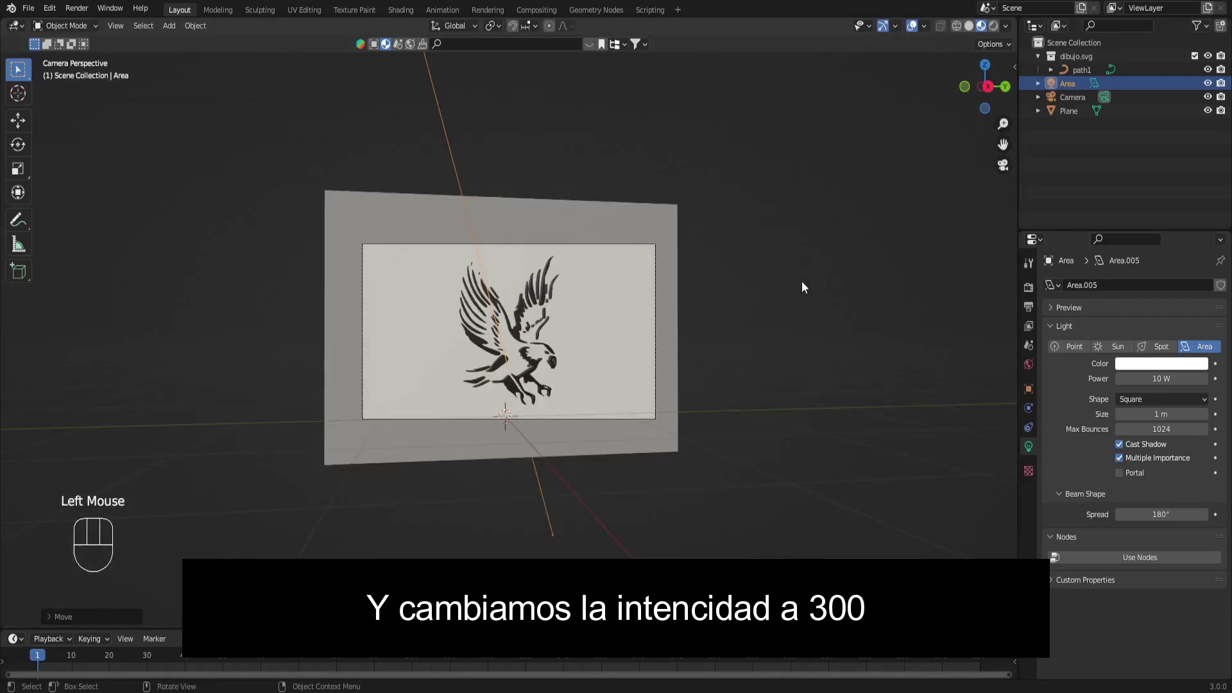
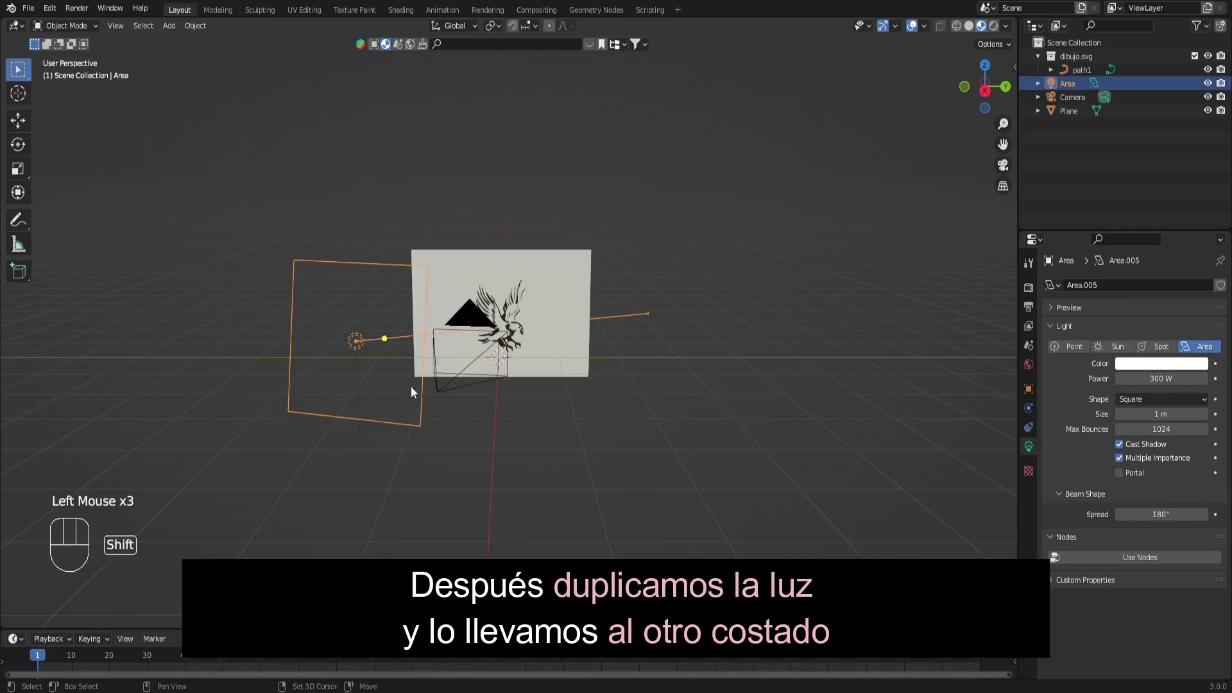
# - Duplicate the light as Area.001, move it along Y to the opposite side and turn it toward the logo
pyautogui.press('shift+d')
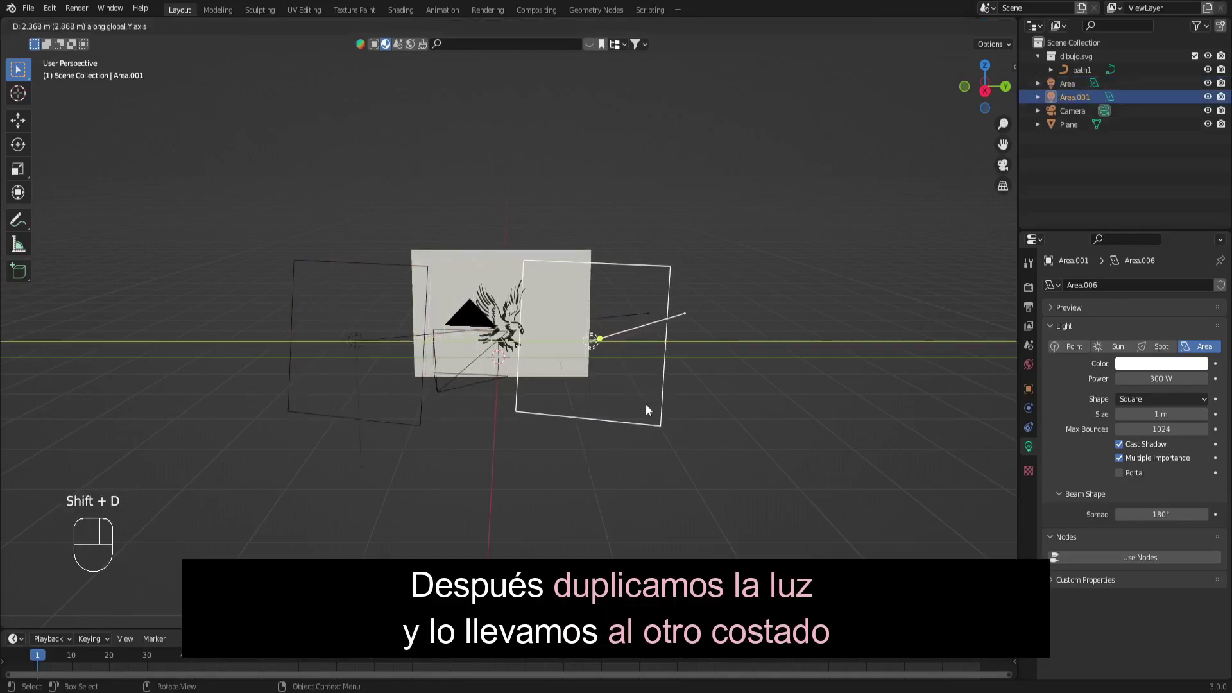
pyautogui.moveTo(580, 359); pyautogui.dragTo(568, 374)
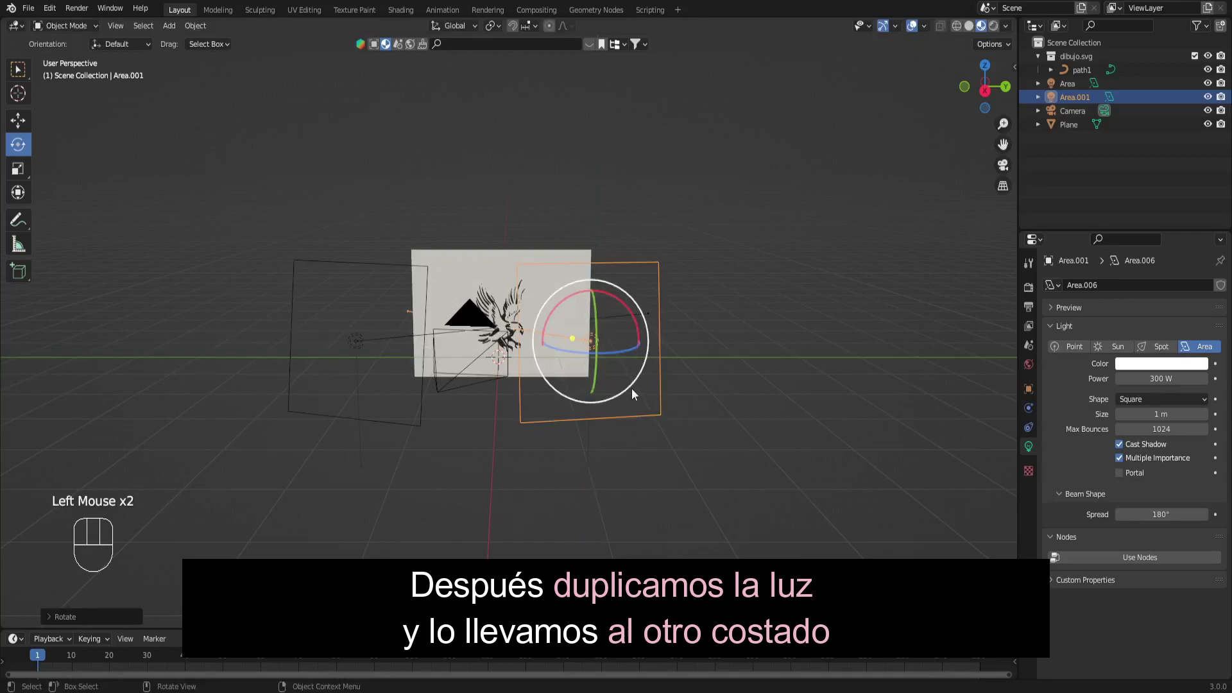
pyautogui.press('g')
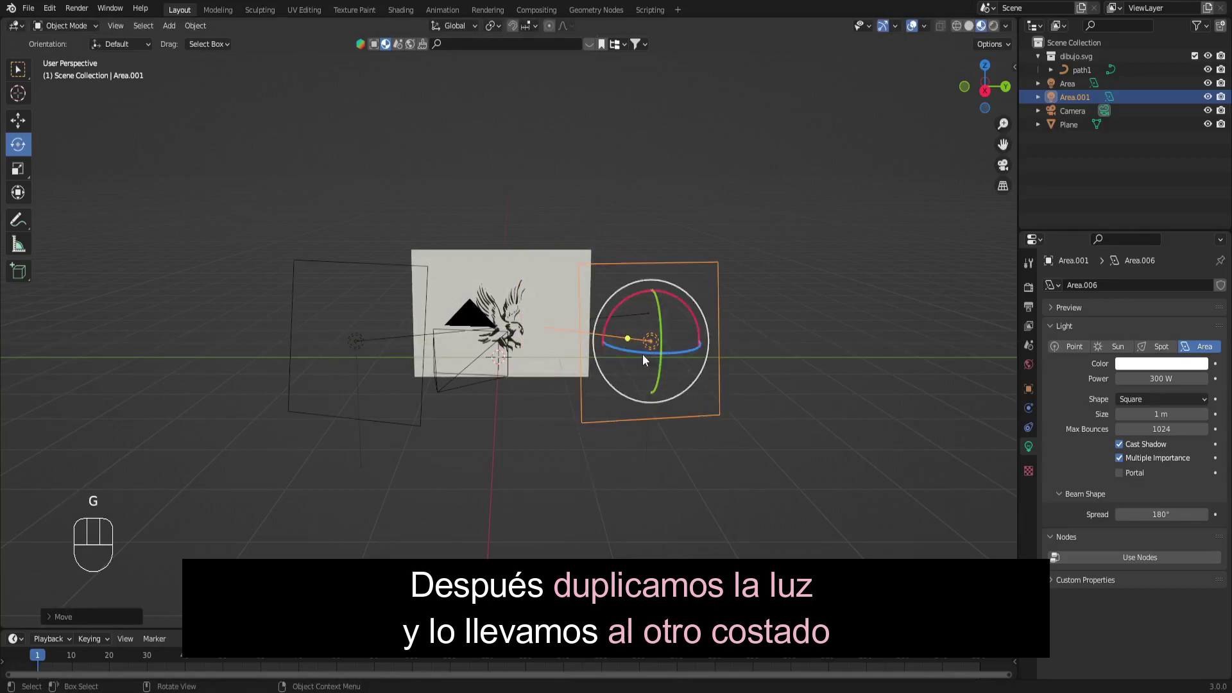
pyautogui.moveTo(649, 357); pyautogui.dragTo(652, 359)
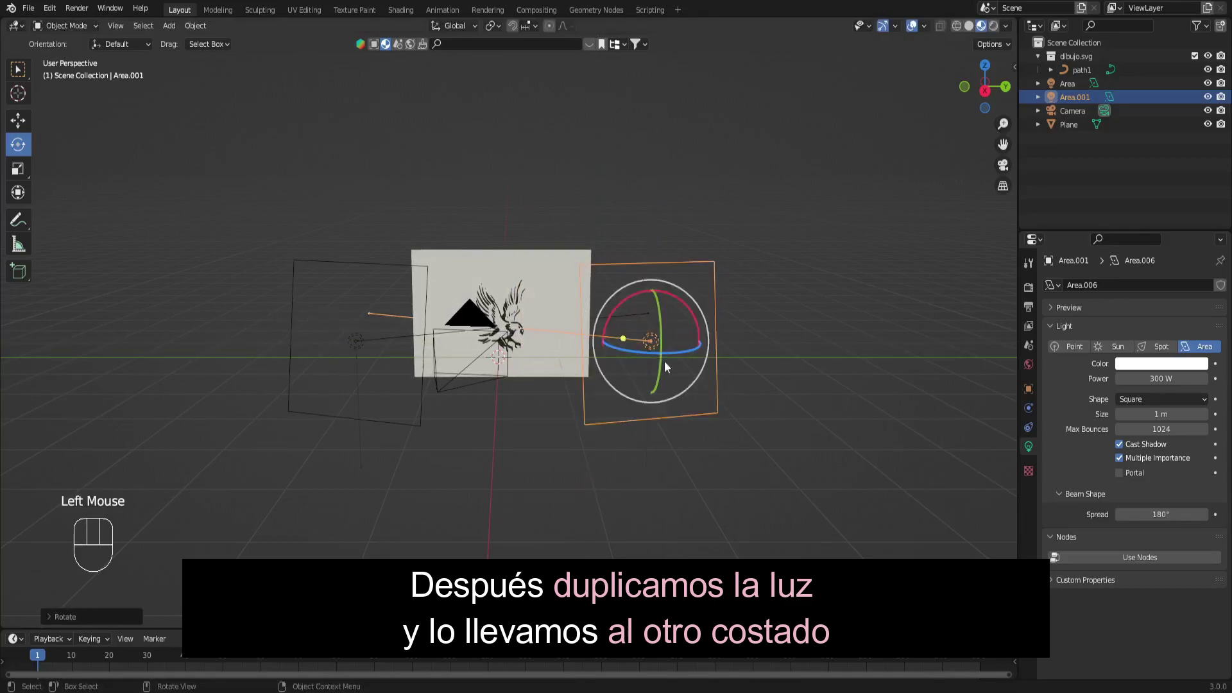
pyautogui.click(816, 390)
pyautogui.click(992, 99)
# - Add a third area light, Area.002, as a 10 W rectangle about 1.91 × 0.46 m beside the logo
pyautogui.press('shift+a')
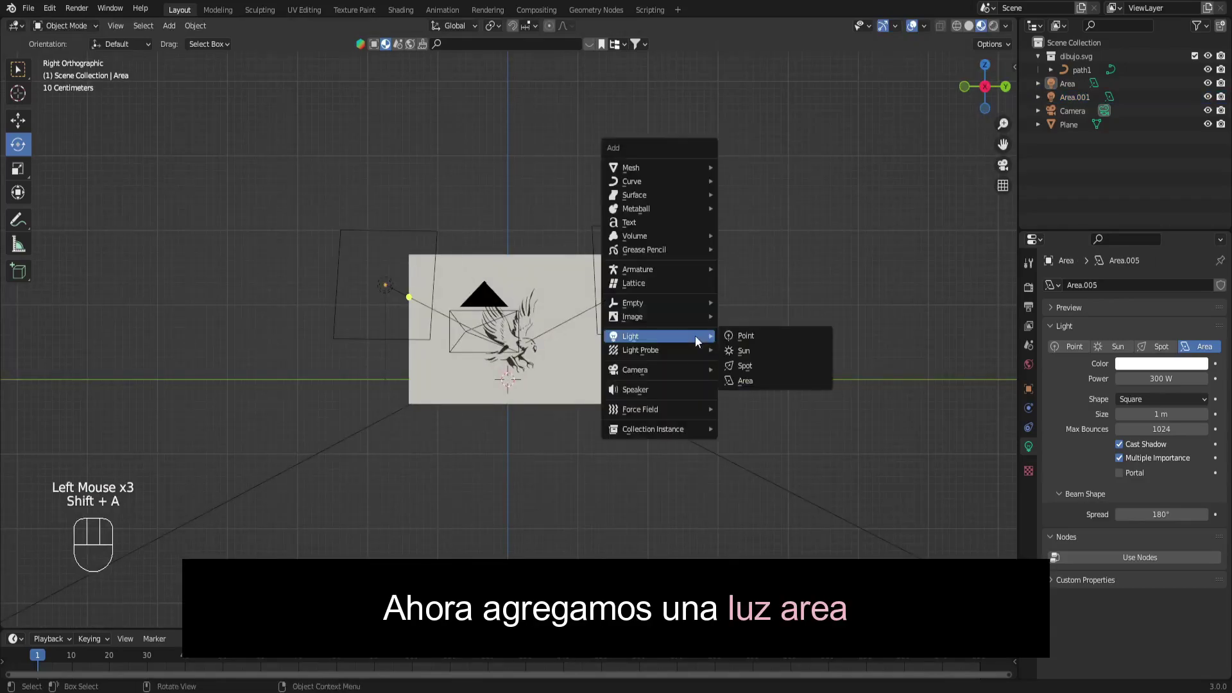
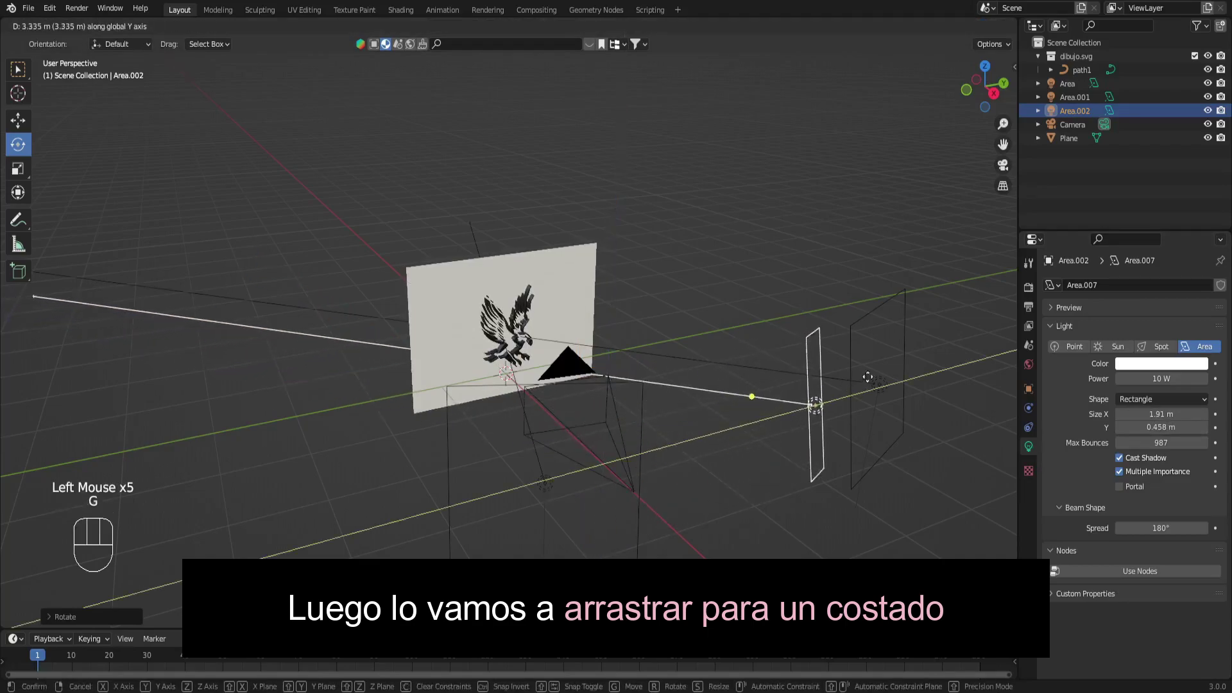
# - Raise Area.002 slightly above the logo and confirm its position
pyautogui.press('g')
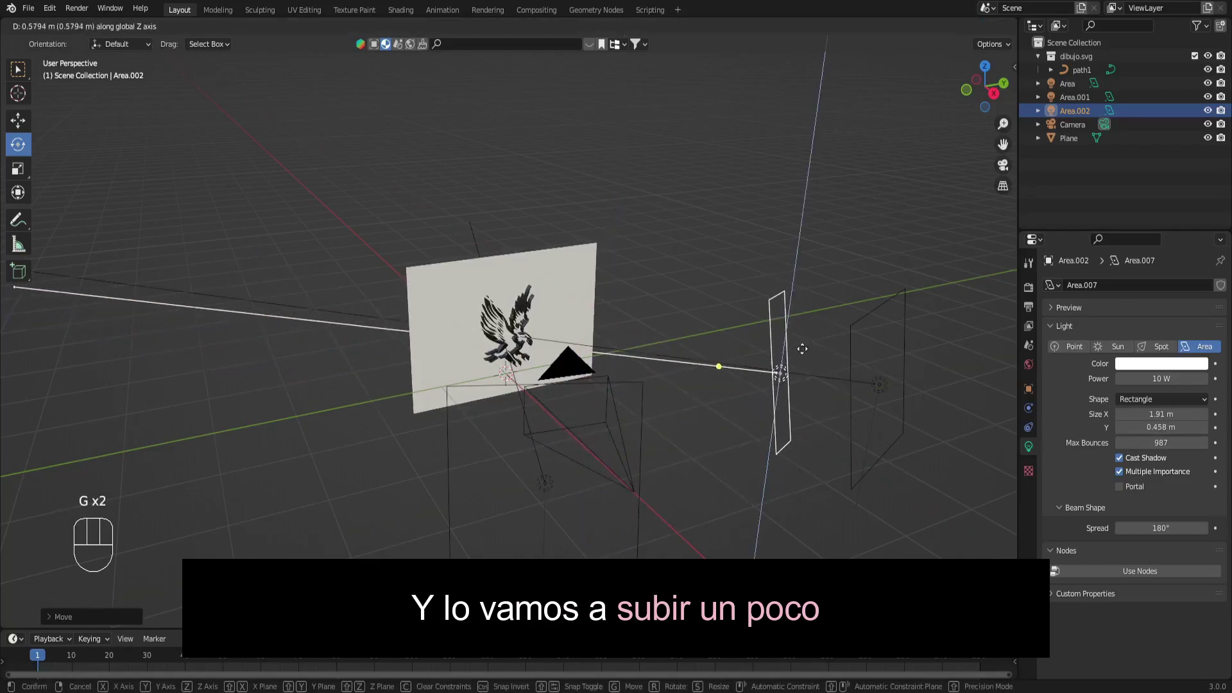
pyautogui.press('g')
pyautogui.press('g')
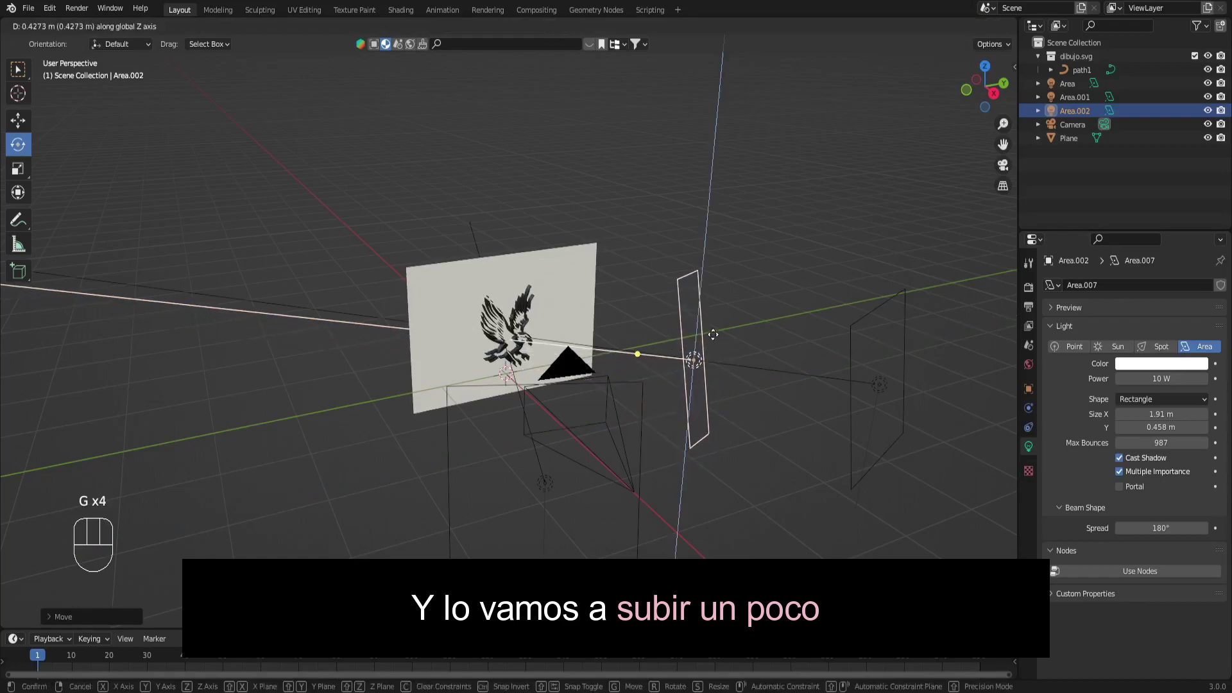
pyautogui.click(999, 169)
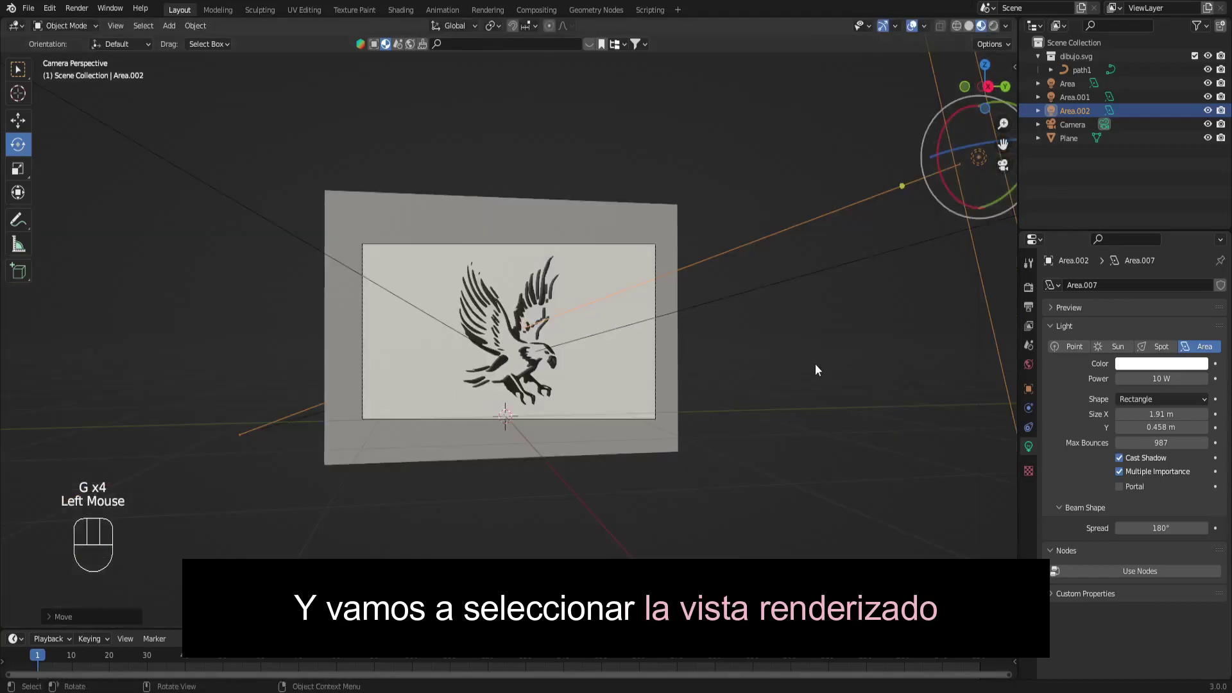
# - Show the camera view in Rendered shading with Area.002 glowing orange at 600 W
pyautogui.press('g')
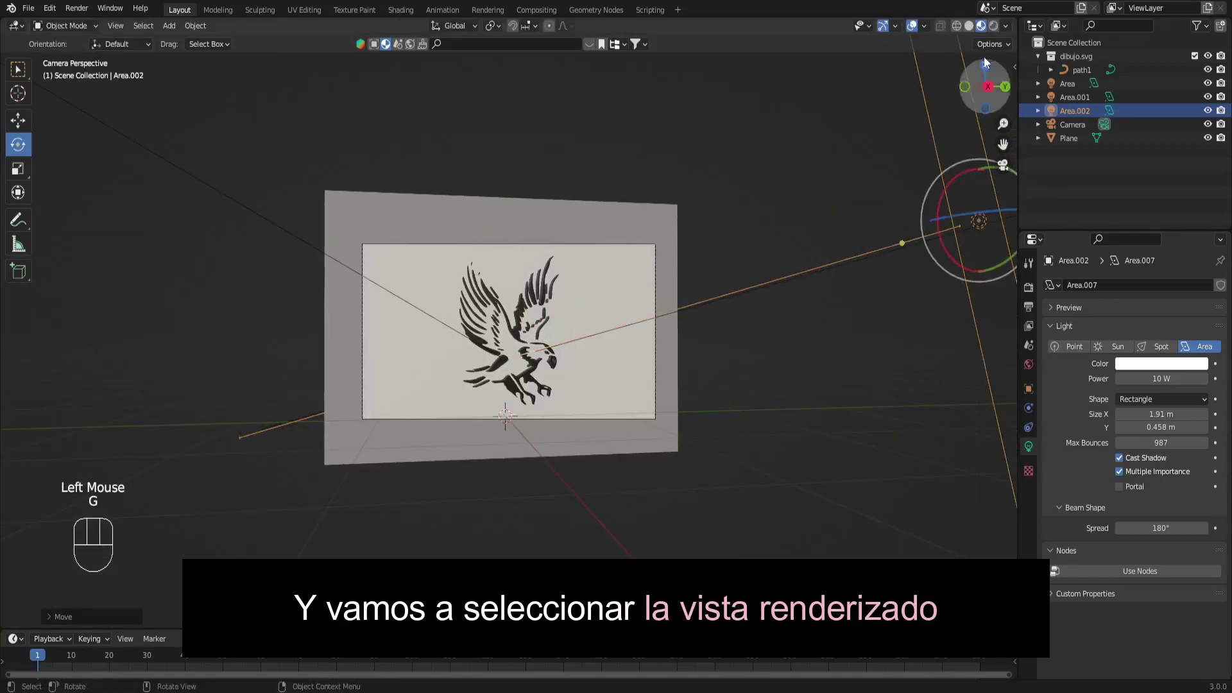
pyautogui.press('r')
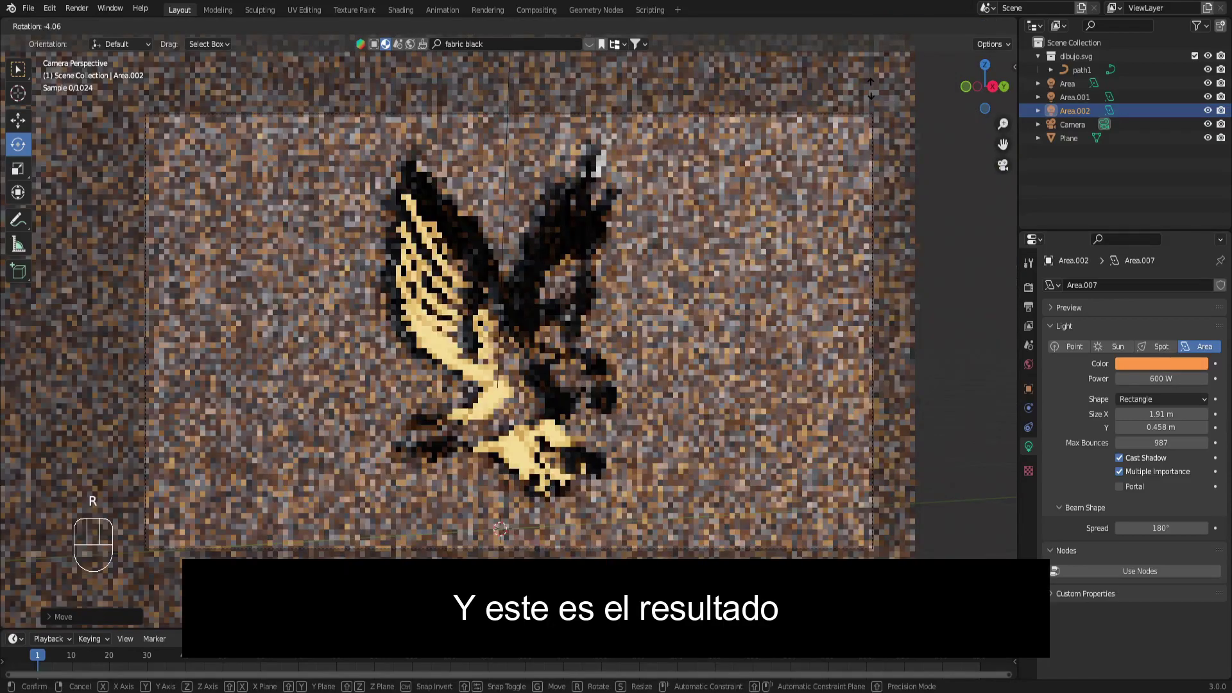